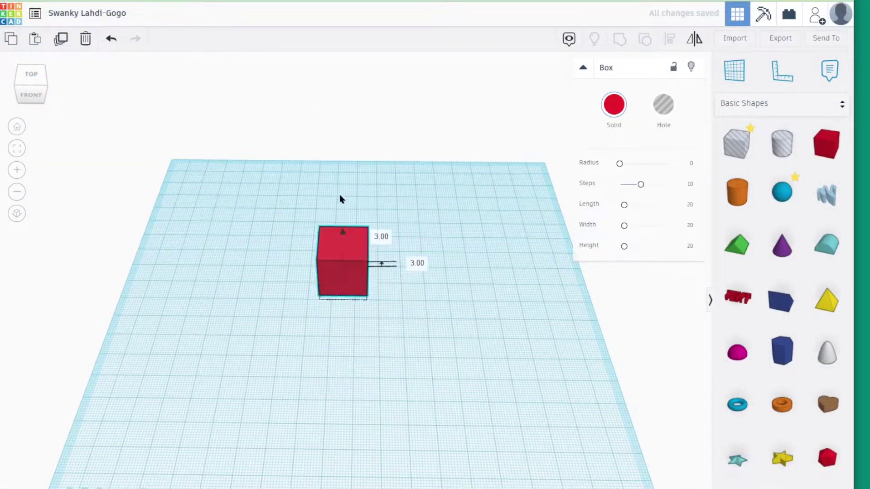
# - Move and rotate the demo box on the workplane, then bring up the Create Variable block's menu
pyautogui.moveTo(338, 195); pyautogui.dragTo(471, 243)
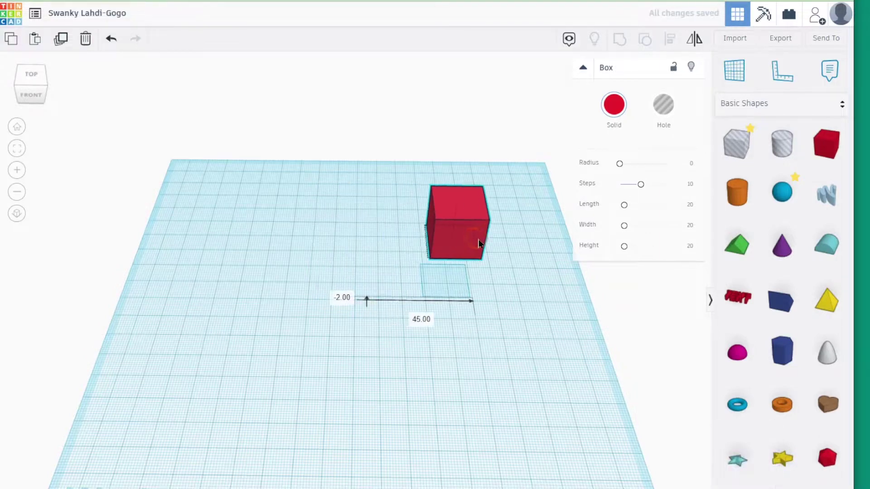
pyautogui.moveTo(374, 243); pyautogui.dragTo(517, 333)
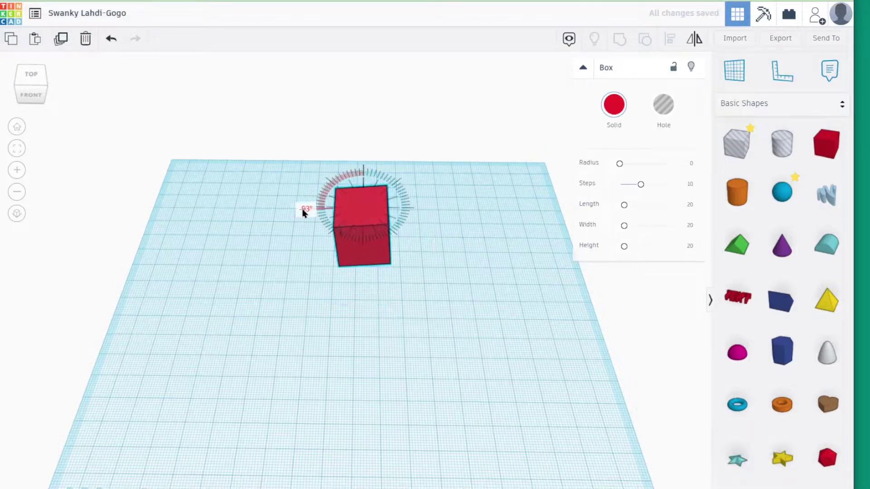
pyautogui.moveTo(307, 209); pyautogui.dragTo(321, 257)
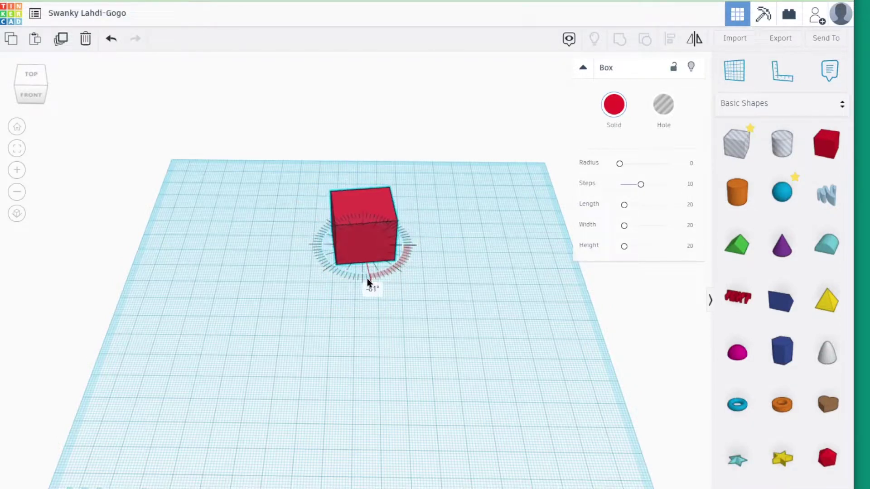
pyautogui.moveTo(363, 285); pyautogui.dragTo(364, 204)
pyautogui.moveTo(255, 225); pyautogui.dragTo(330, 252)
pyautogui.click(331, 253)
pyautogui.rightClick(415, 298)
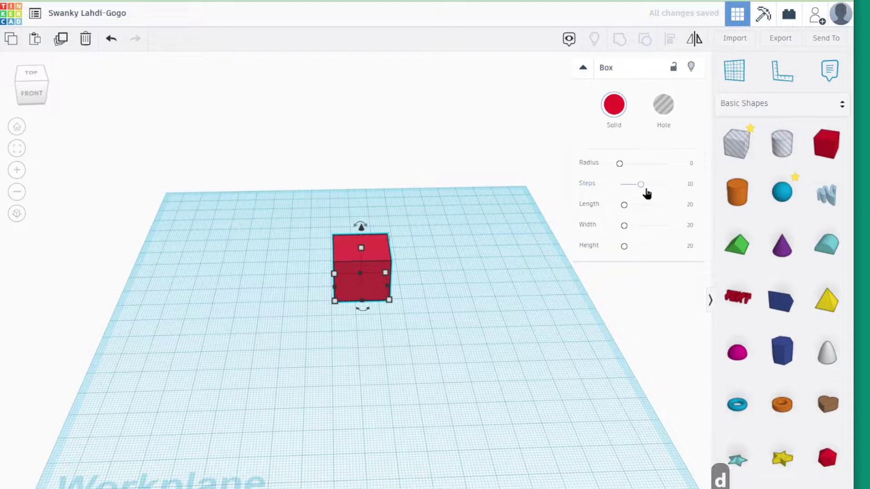
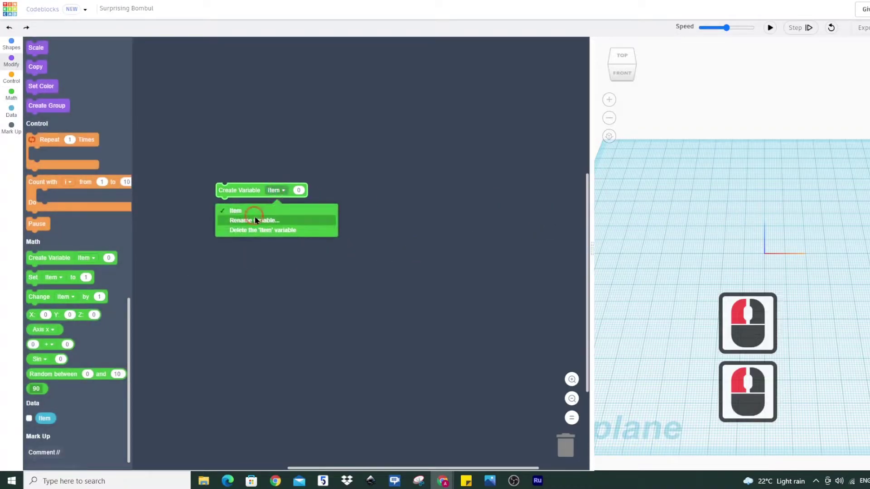
# - Rename the Create Variable block's variable to Rings, keeping its value 0
pyautogui.click(257, 224)
pyautogui.write('rings')
pyautogui.click(527, 72)
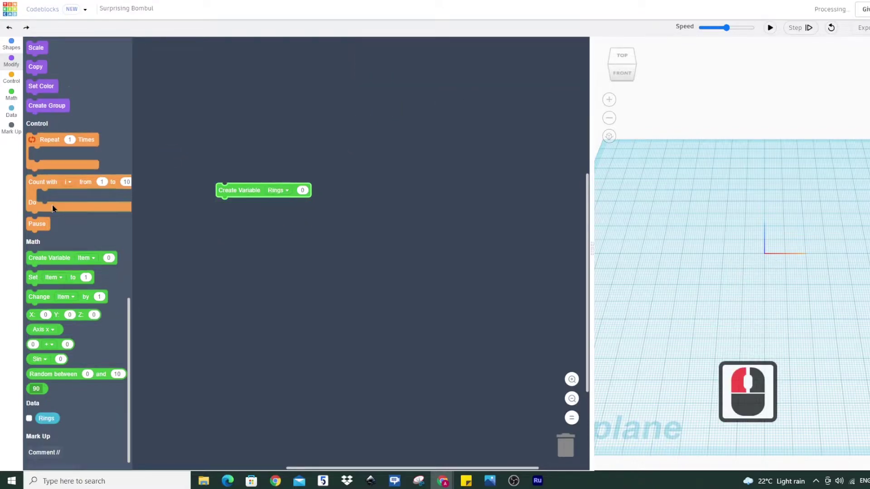
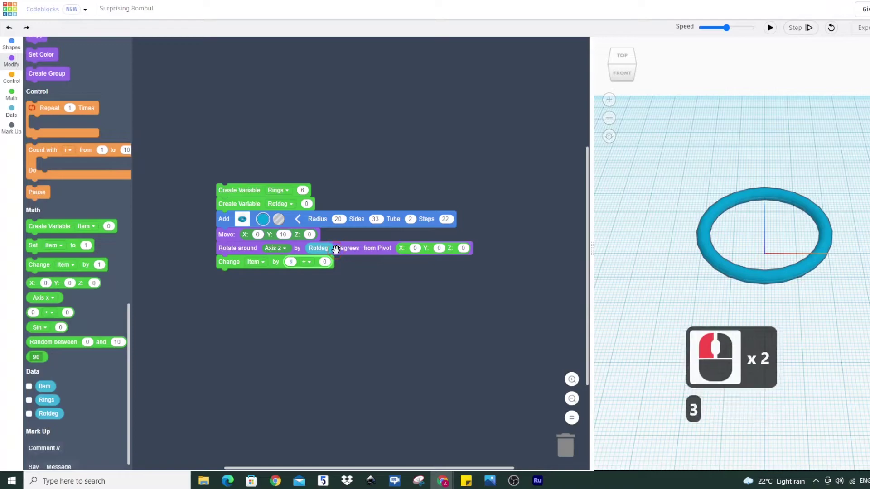
# - Make the loop repeat Rings times and change Rotdeg by 360 / Rings each pass
pyautogui.write('60')
pyautogui.click(315, 265)
pyautogui.click(309, 313)
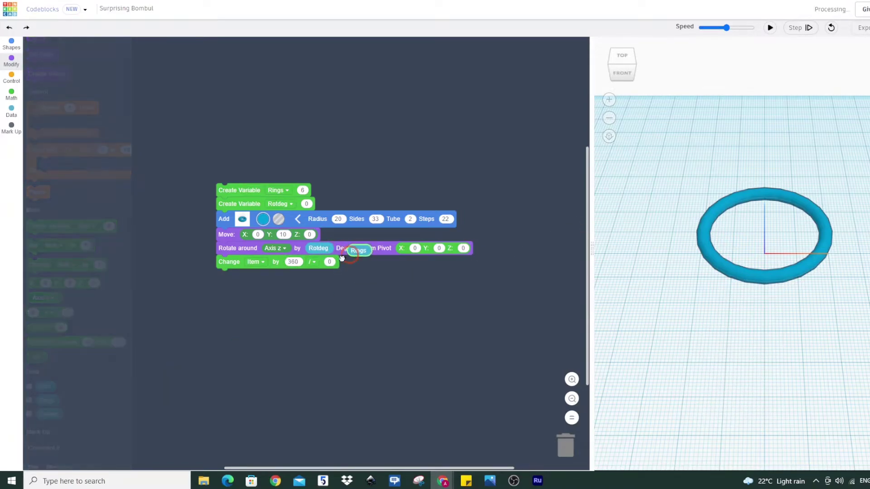
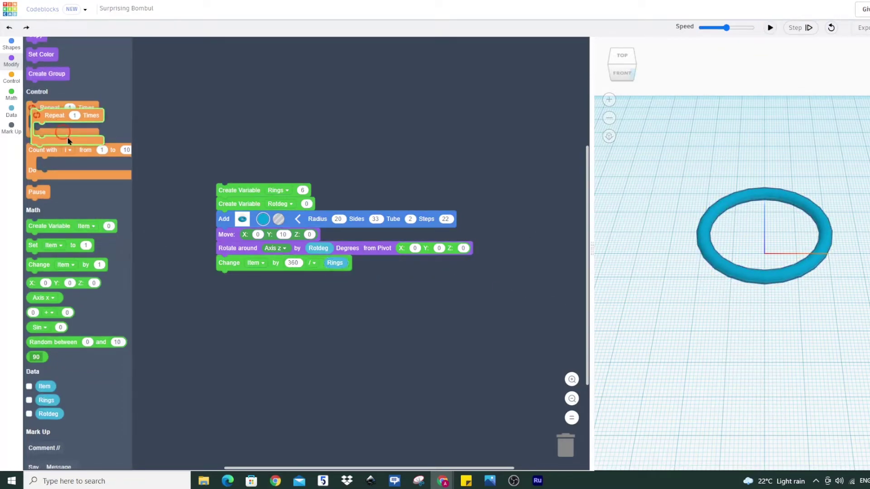
pyautogui.click(236, 219)
pyautogui.doubleClick(550, 114)
pyautogui.doubleClick(829, 33)
pyautogui.click(248, 312)
pyautogui.click(239, 216)
# - Duplicate the repeat loop and attach the copy below the first
pyautogui.press('ctrl+c')
pyautogui.press('ctrl+v')
pyautogui.click(245, 300)
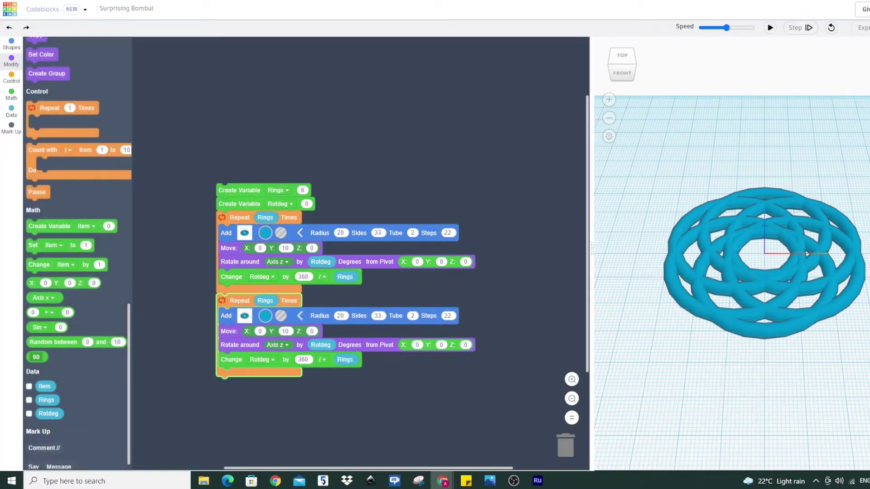
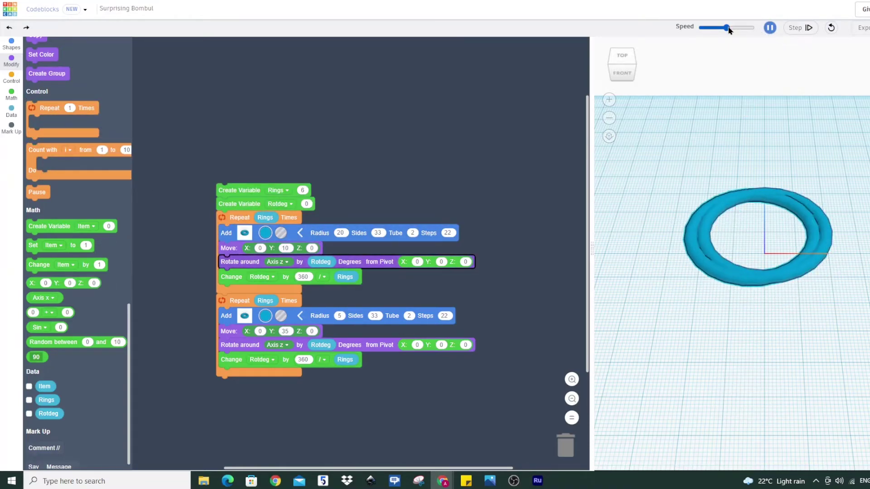
# - Drag the Speed slider to maximum so the ring pattern generates at full speed
pyautogui.moveTo(756, 30); pyautogui.dragTo(746, 106)
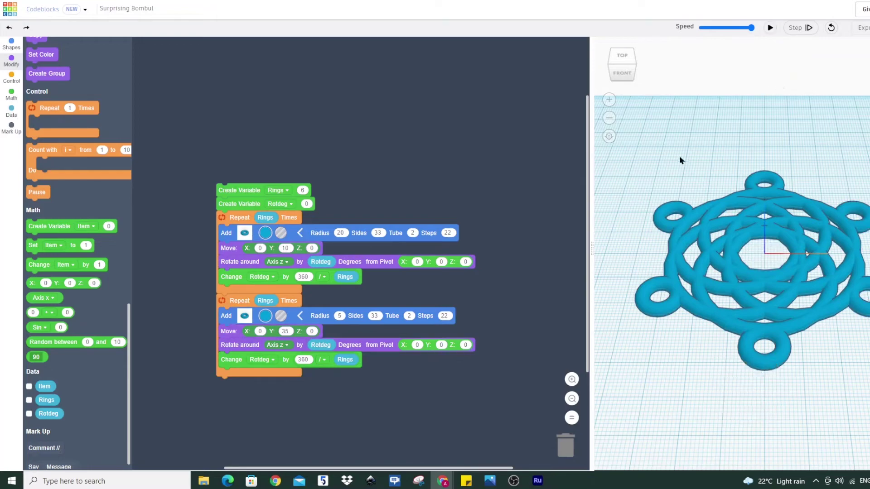